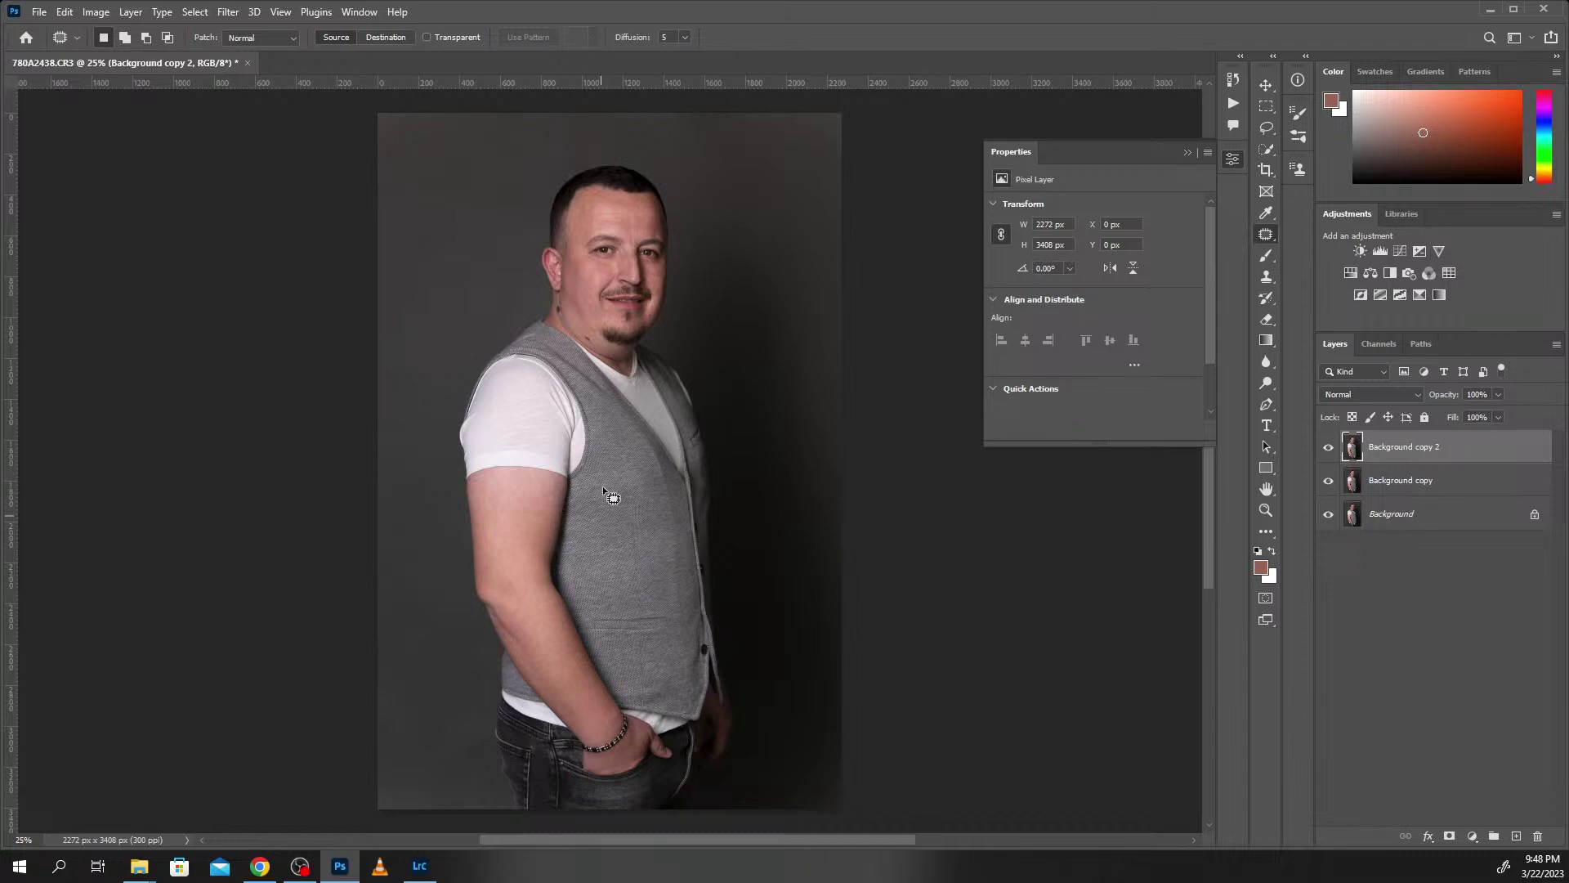
- Scroll the Layers panel up to reach the duplicated background copies
scroll(up, 3)
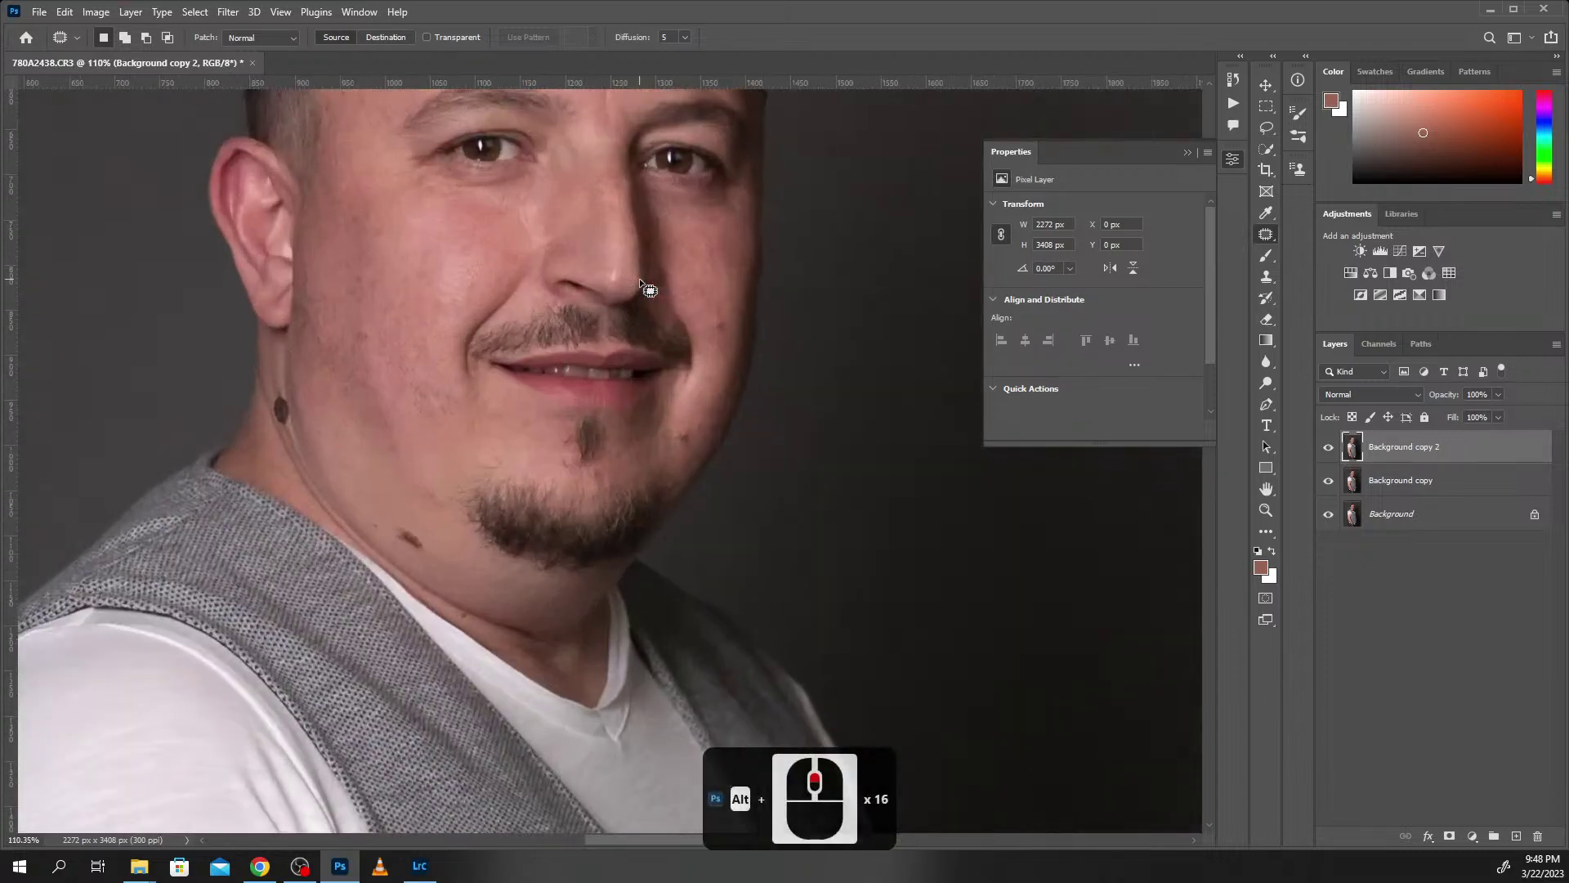
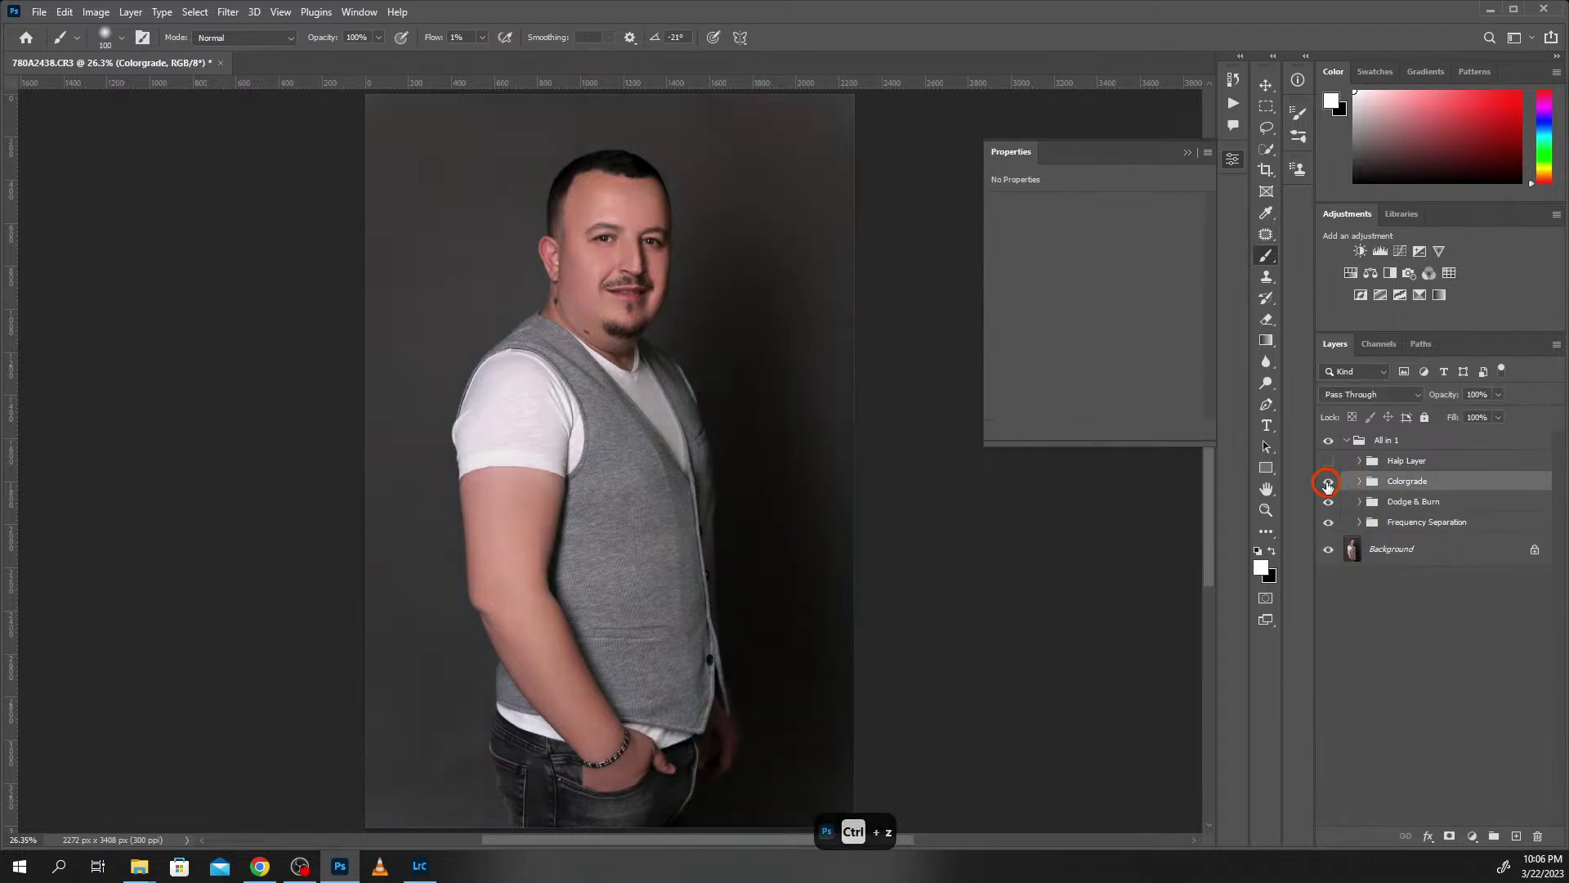
- Toggle the Help Layer group's eye icon to compare, leaving it hidden
click(1332, 553)
click(1331, 553)
click(1331, 554)
click(1331, 553)
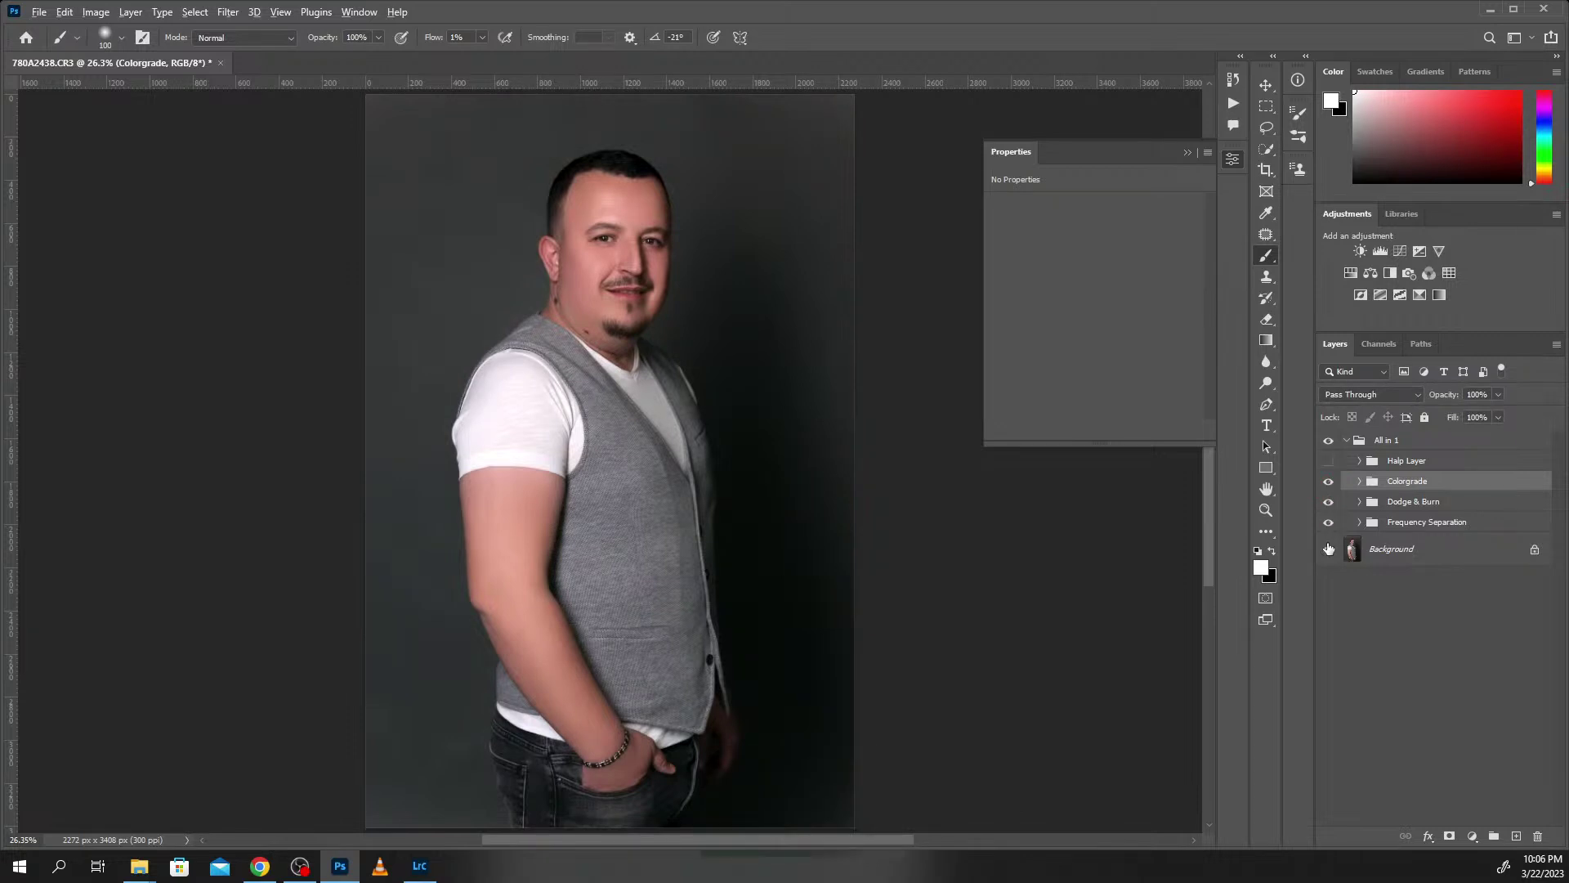
click(1330, 545)
- Stamp visible layers into merged Layer 2 and launch the Camera Raw Filter on it
click(1330, 545)
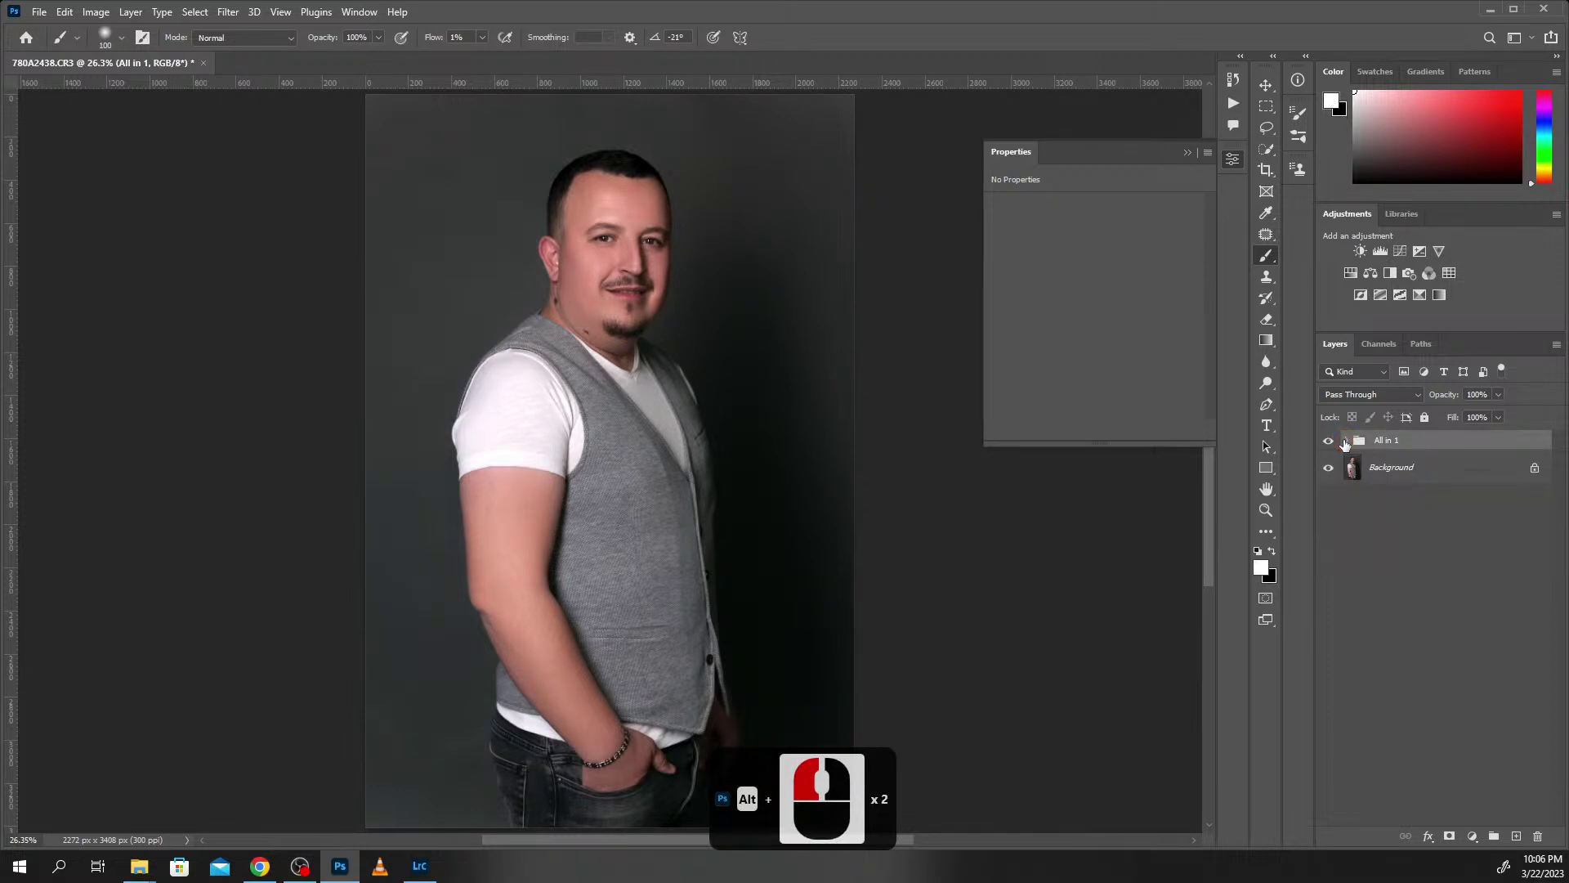
key(ctrl+shift+alt+e)
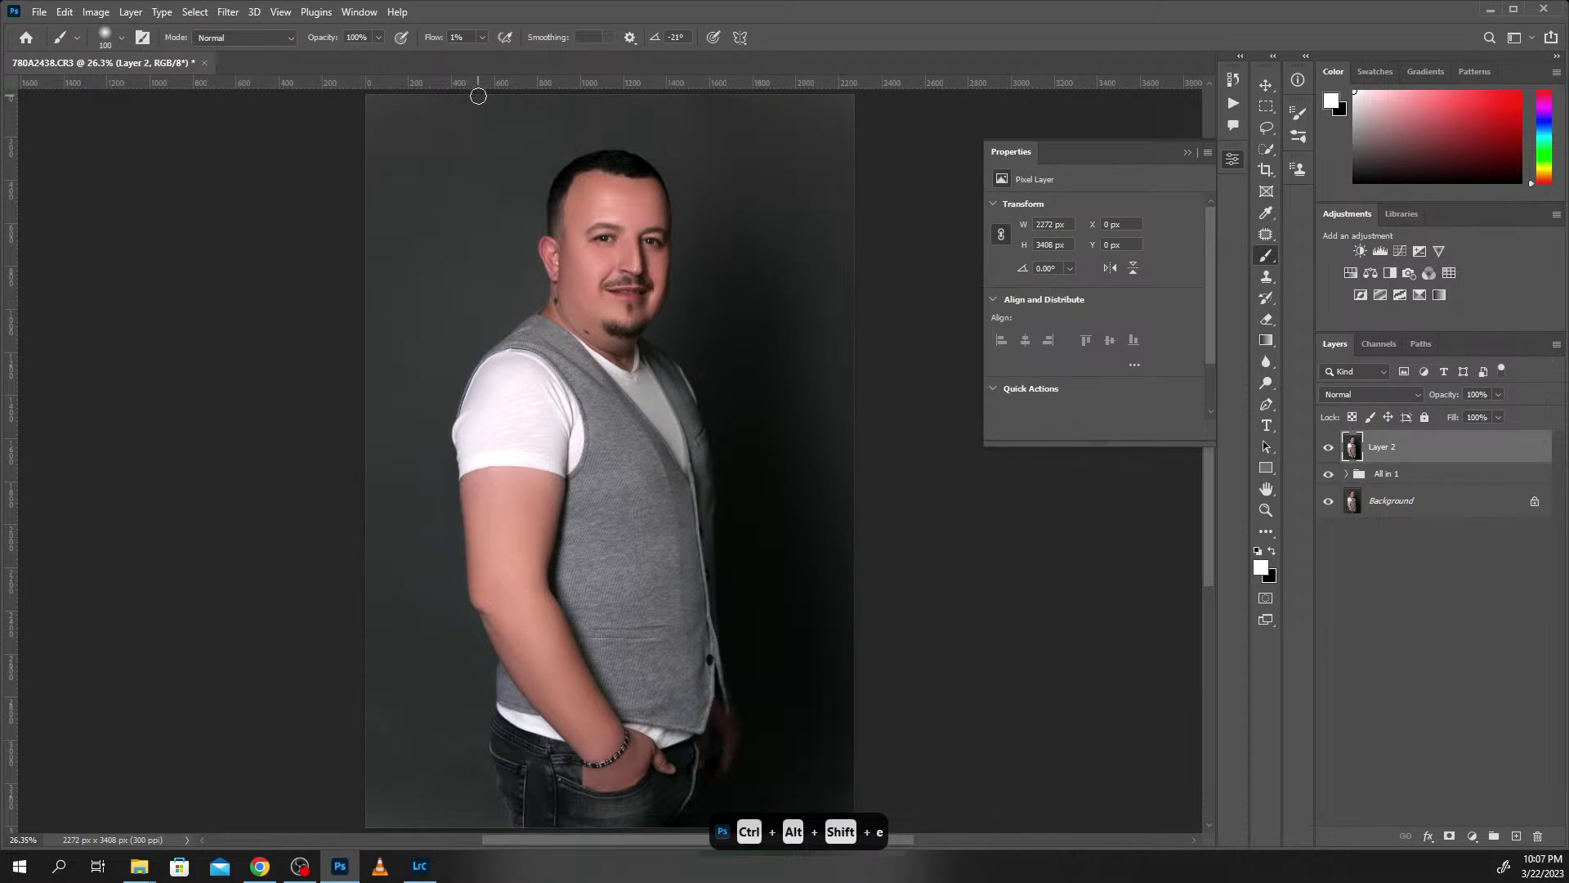
key(ctrl+shift+a)
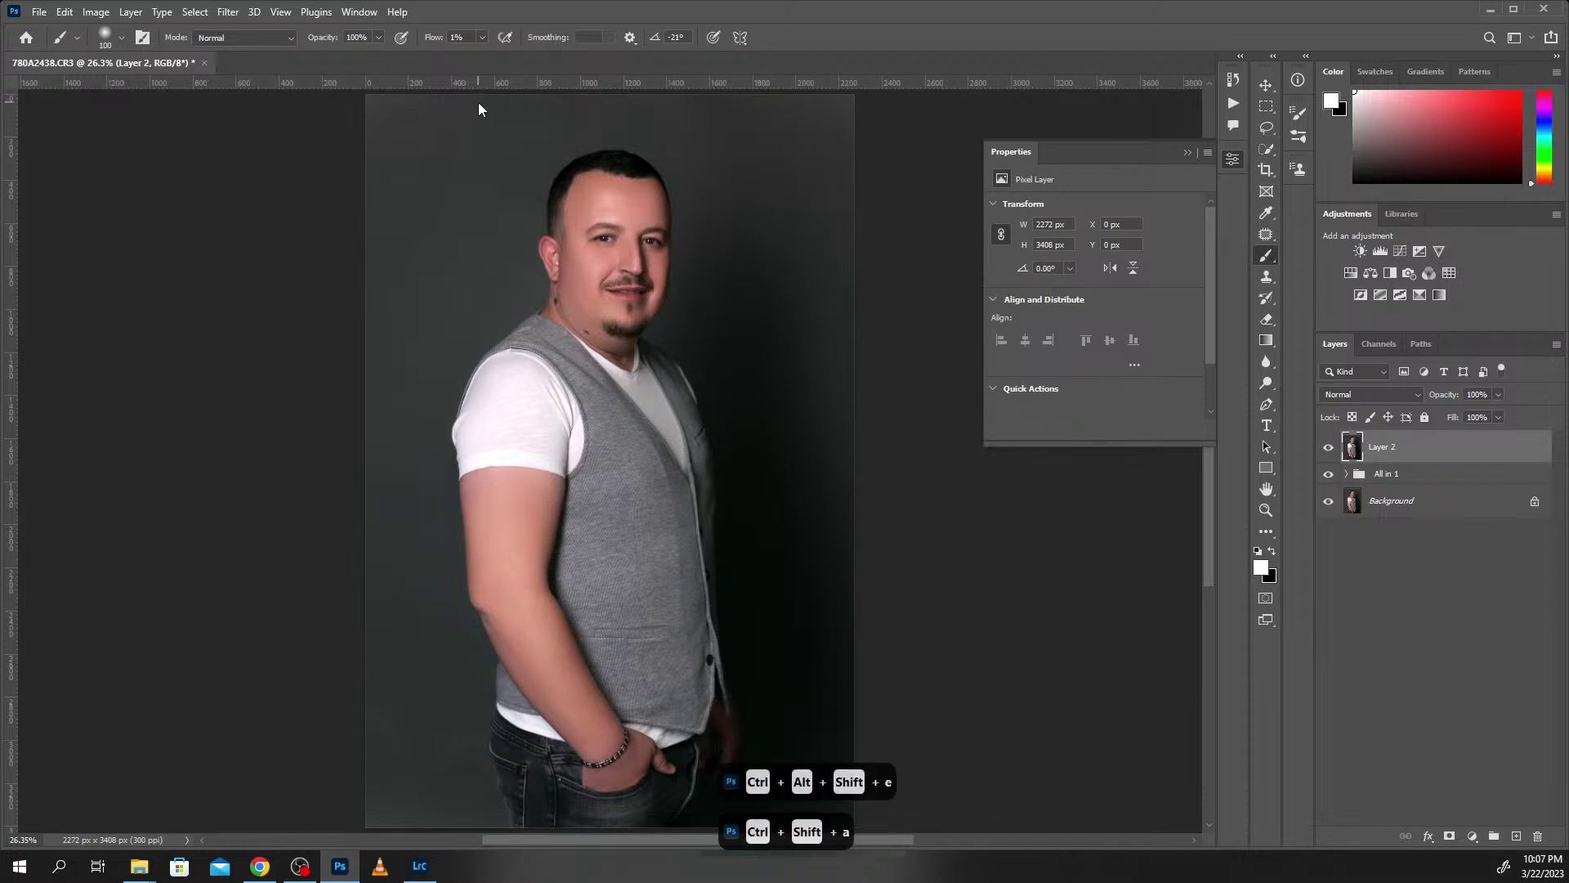